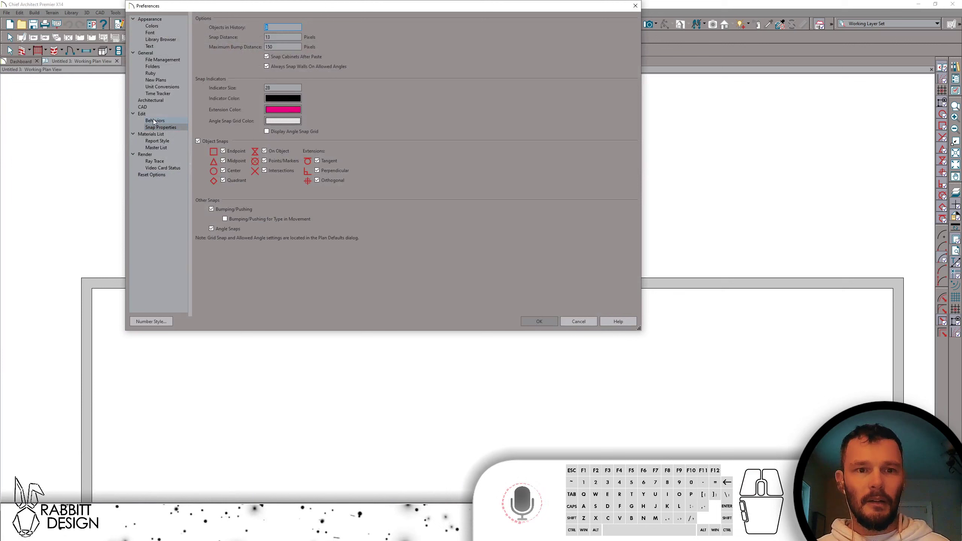
Go to the Edit Behaviors page of Preferences to reach the Concentric Jump setting
{"action": "left_click", "coordinate": [153, 126]}
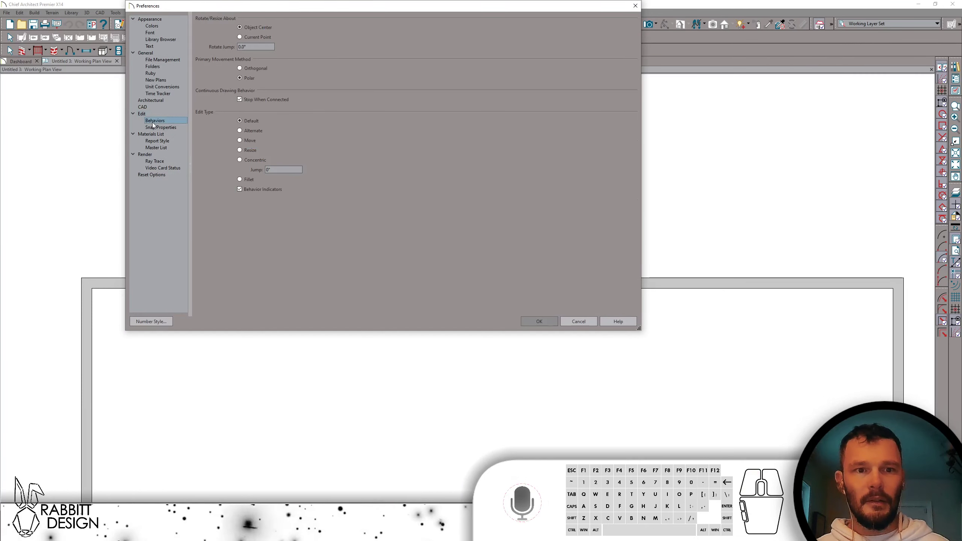
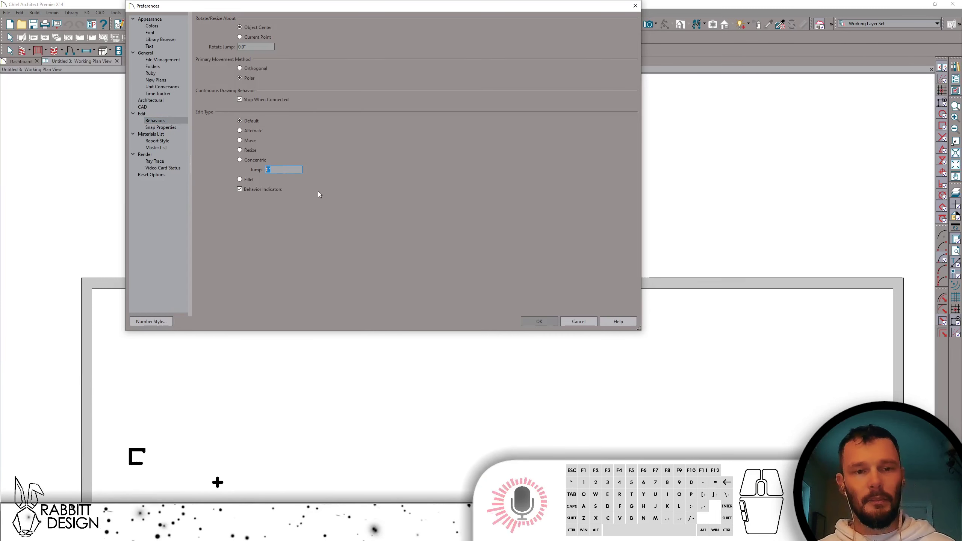
Confirm the 3" concentric jump with OK and return to the plan view
{"action": "left_click", "coordinate": [541, 324]}
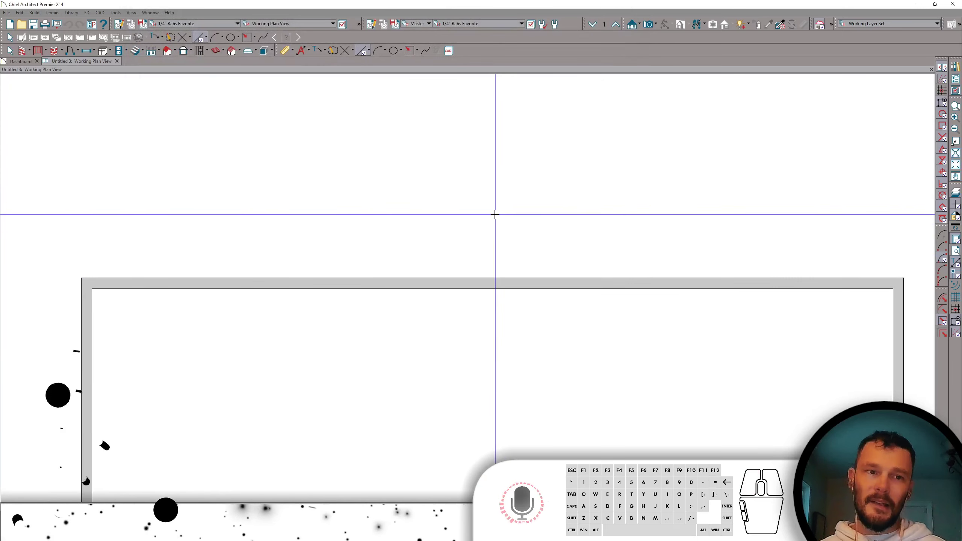
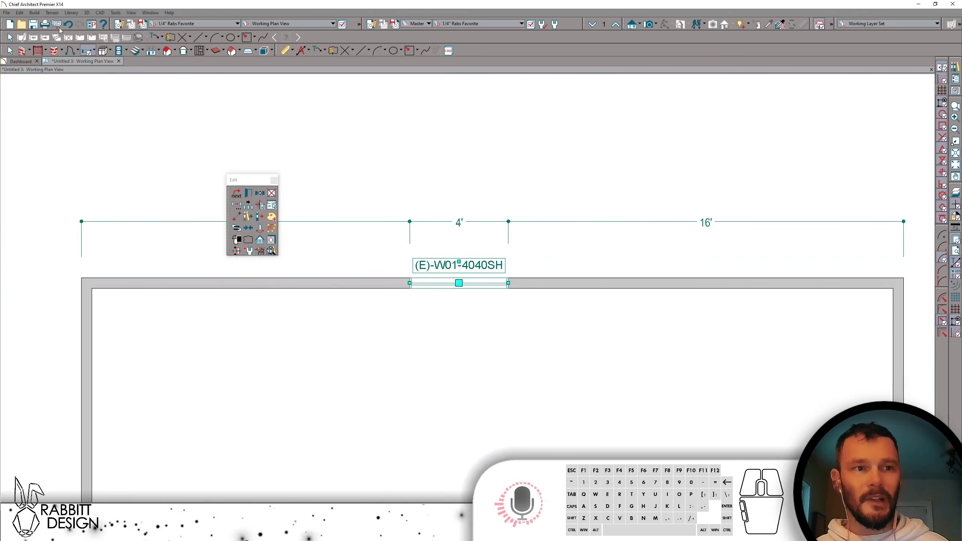
Choose Concentric from Edit > Edit Behaviors for the selected top-wall window
{"action": "left_click", "coordinate": [19, 17]}
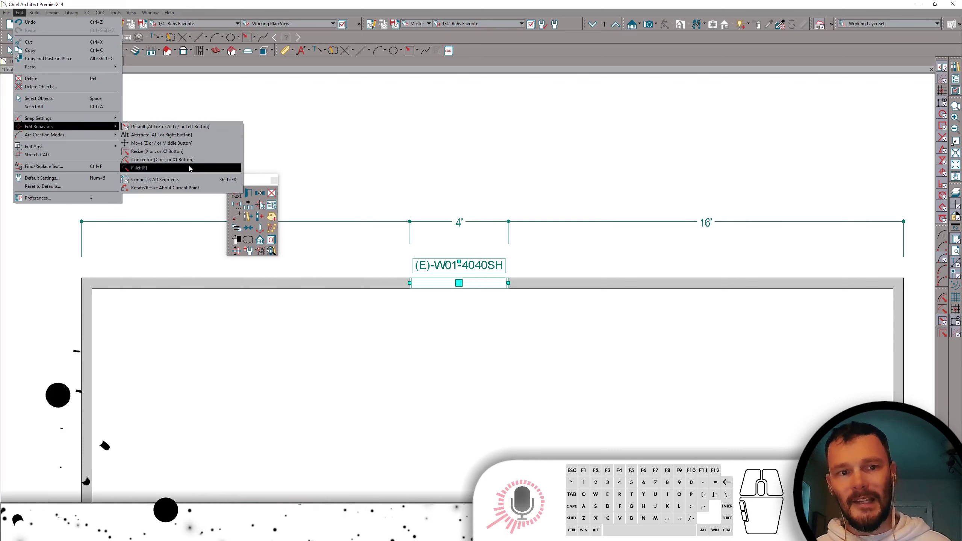
{"action": "left_click", "coordinate": [503, 287]}
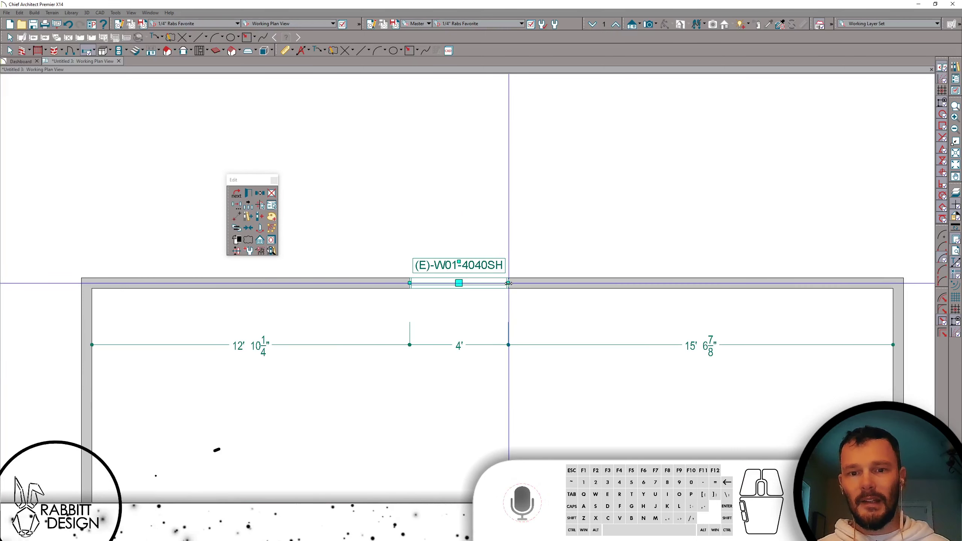